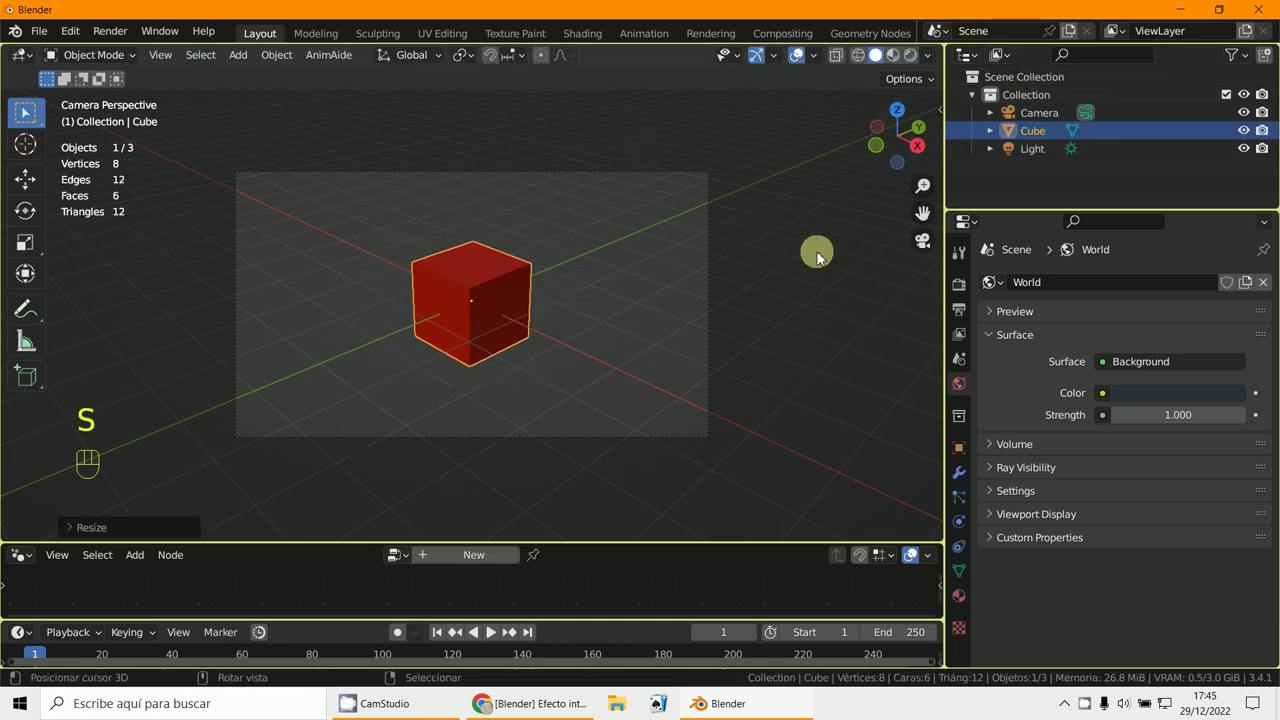
Rename the cube scene Scene1, create a full-copy scene and delete its cube.
left_click(1028, 39)
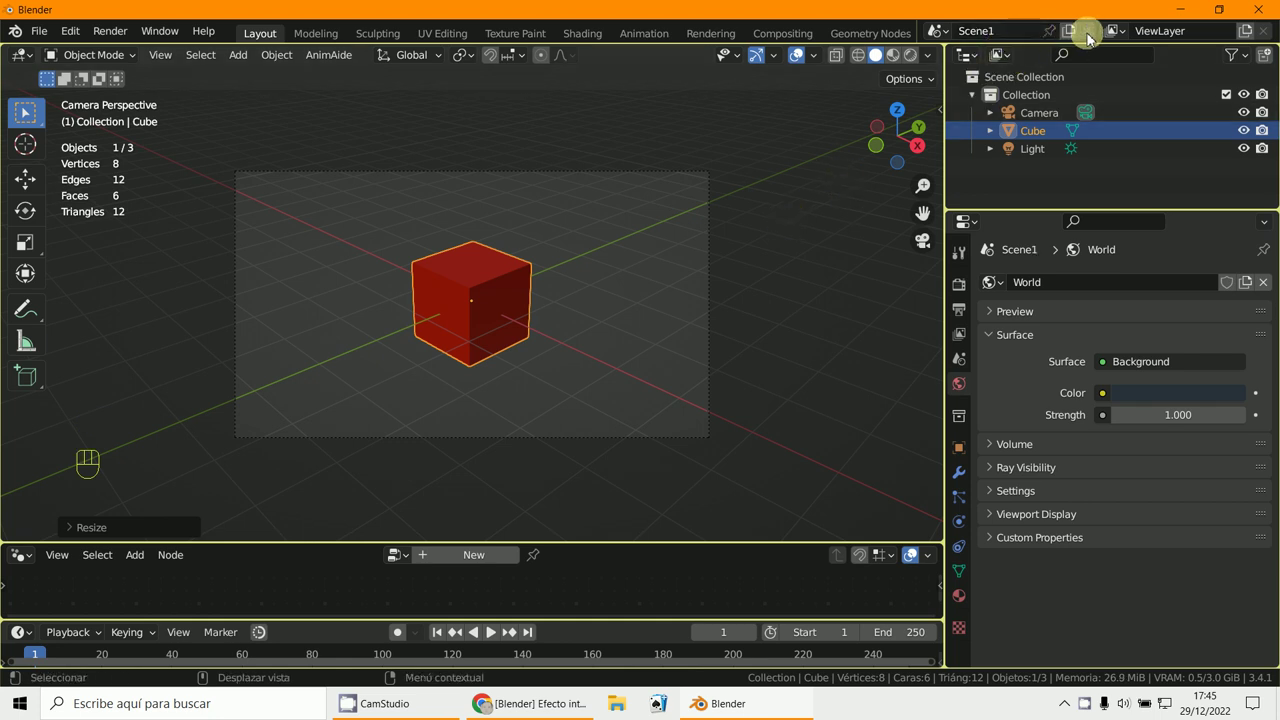
left_click(1091, 36)
left_click_drag(1078, 44, 553, 352)
key("x")
Add a Suzanne monkey mesh and scale it up within the camera frame.
key("shift+c")
key("KP_0")
key("s")
key("s")
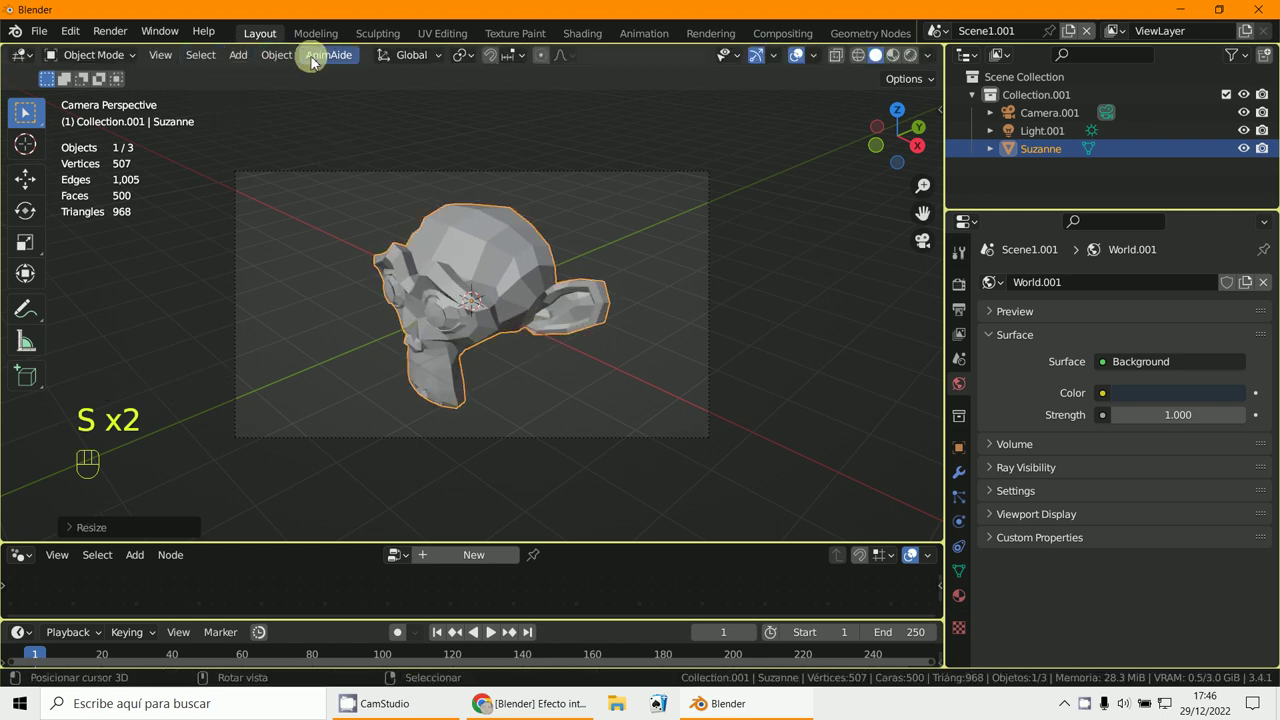
Give Suzanne a new bright green material and a Subdivision Surface modifier (Ctrl+2).
left_click_drag(281, 64, 994, 566)
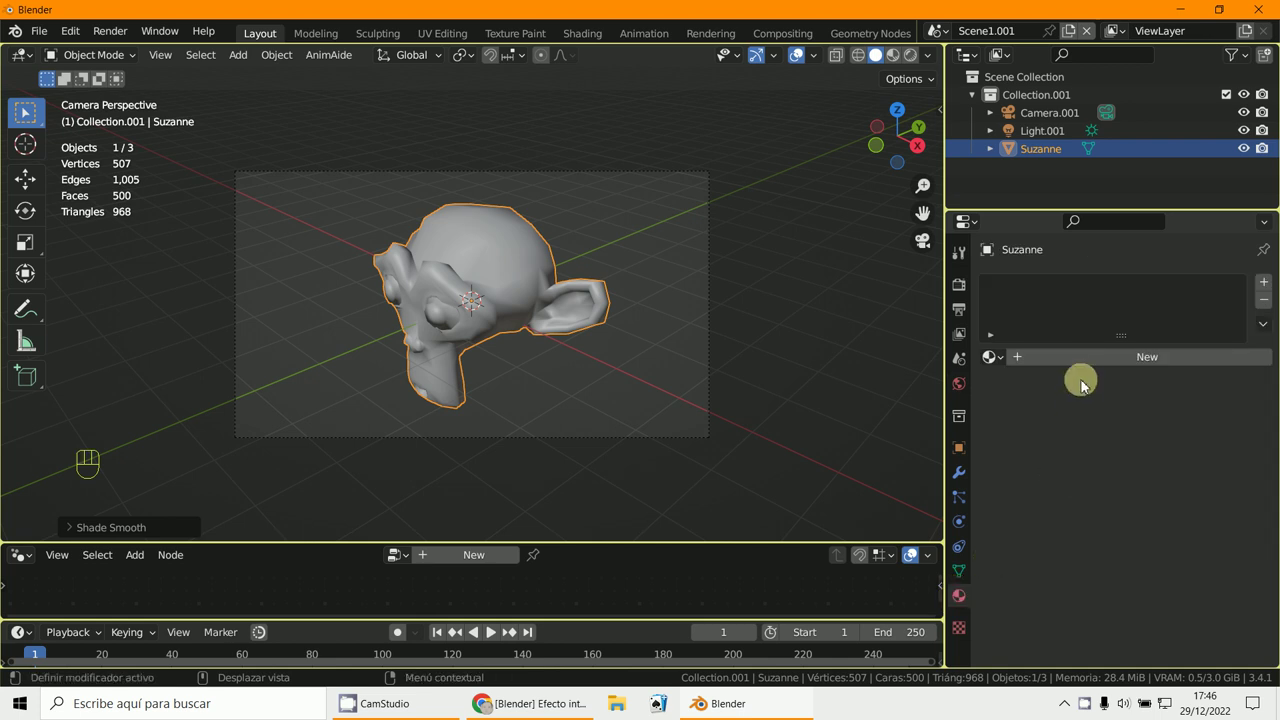
left_click_drag(1089, 365, 1198, 398)
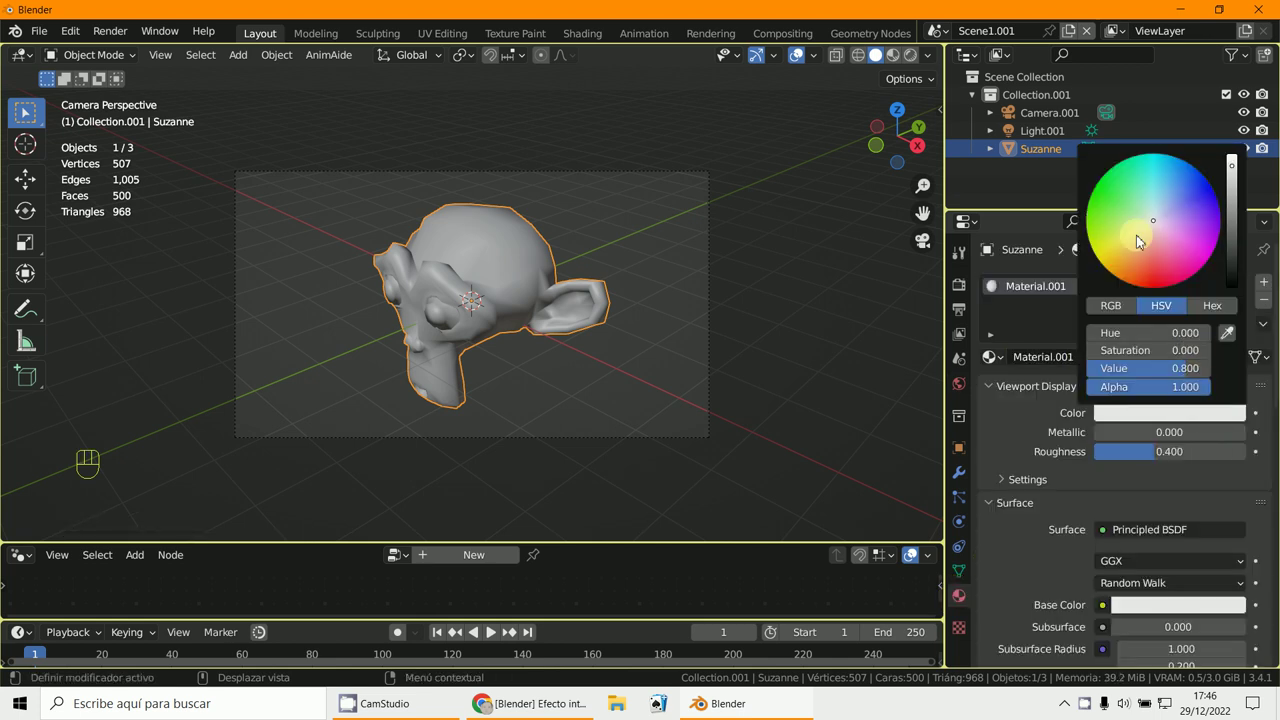
left_click(1185, 623)
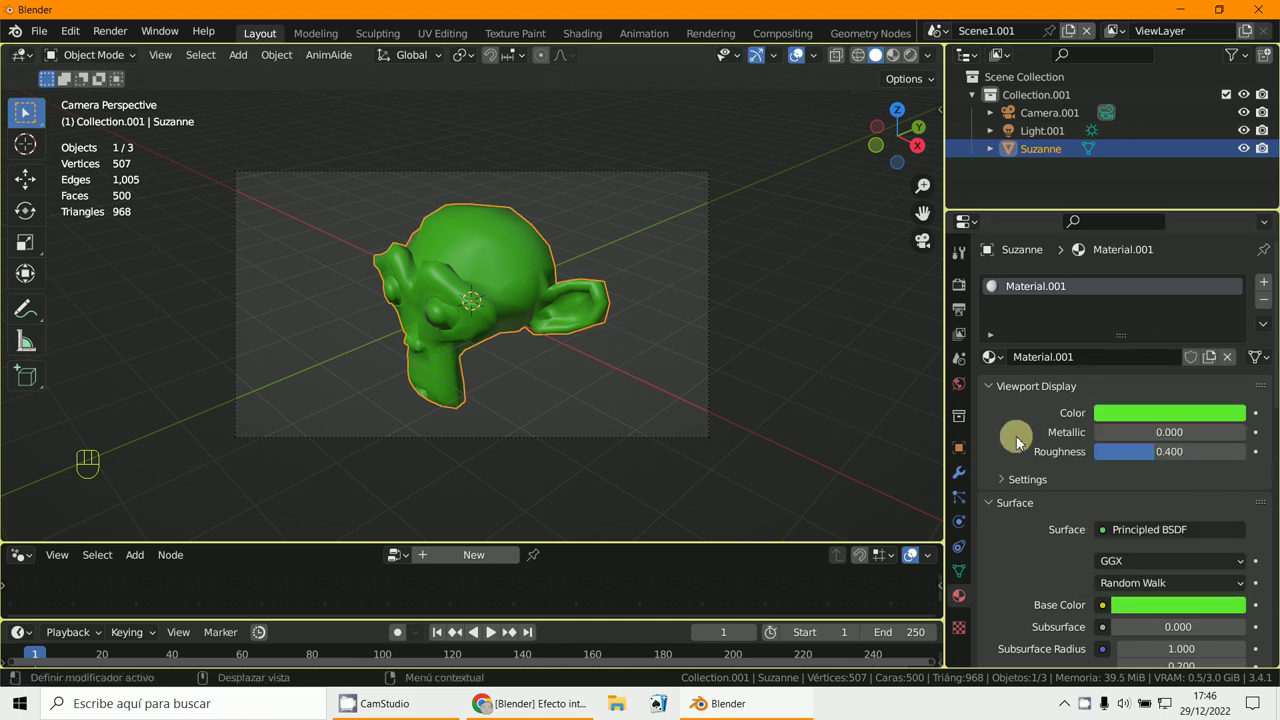
key("ctrl+2")
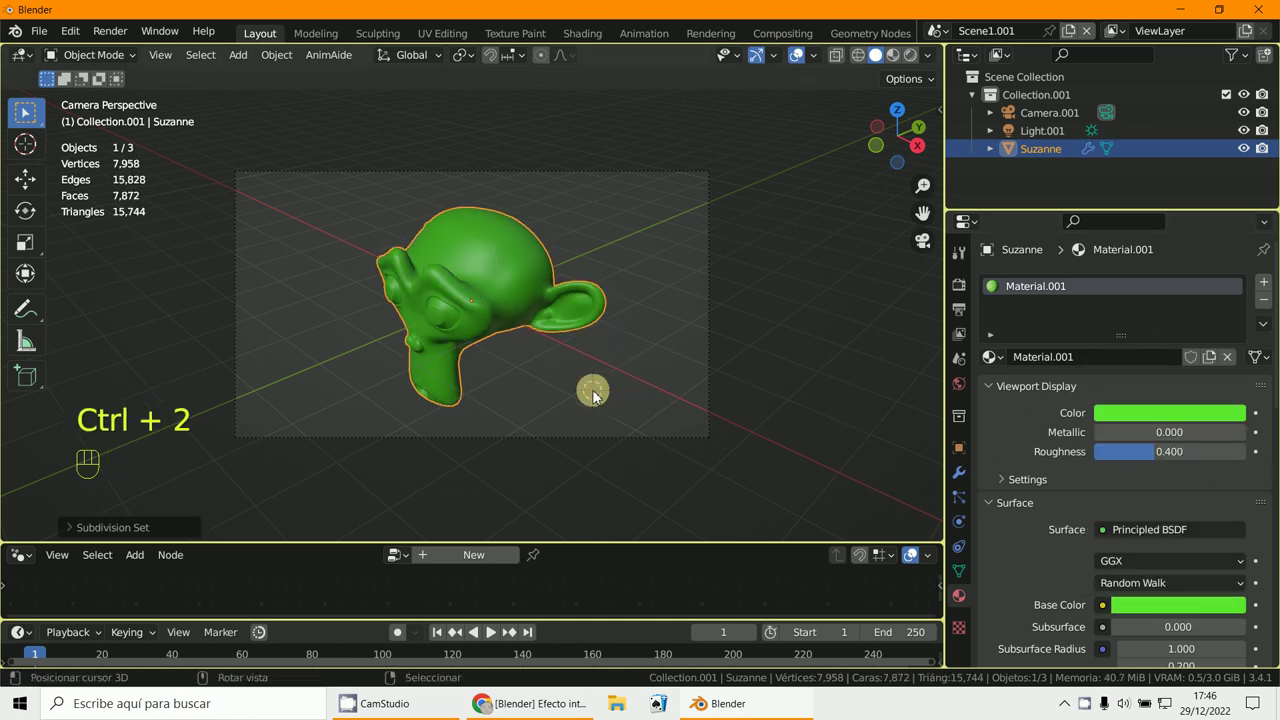
Rename the Suzanne scene Scene2, switch back to Scene1 and scale the red cube up.
left_click_drag(1006, 44, 500, 316)
key("BackSpace")
key("BackSpace")
key("s")
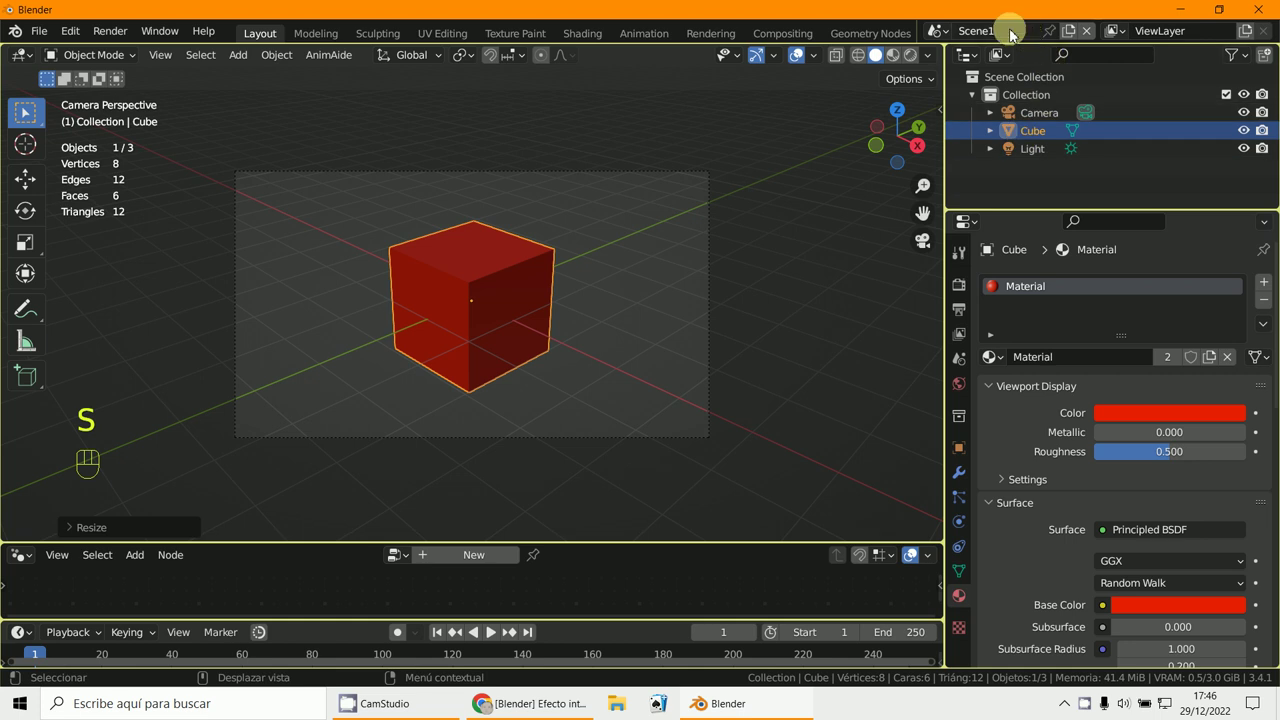
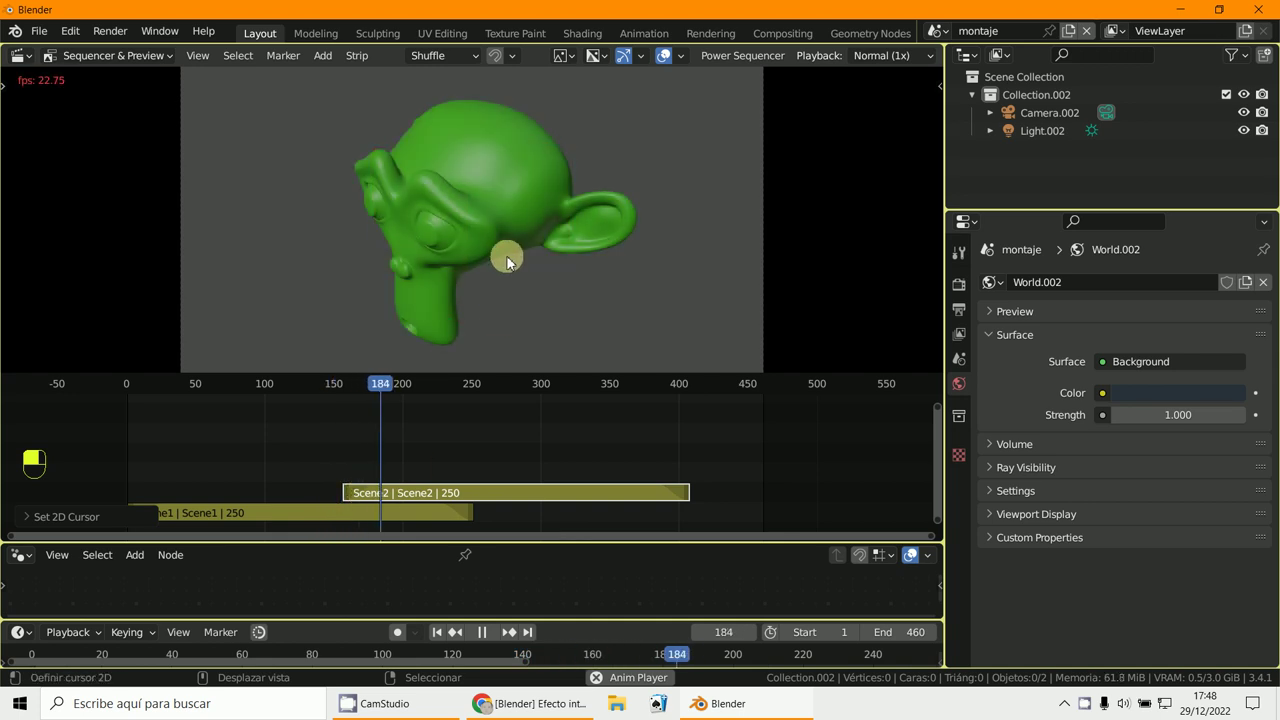
Delete the two unwanted strips from the montaje sequence.
key("Escape")
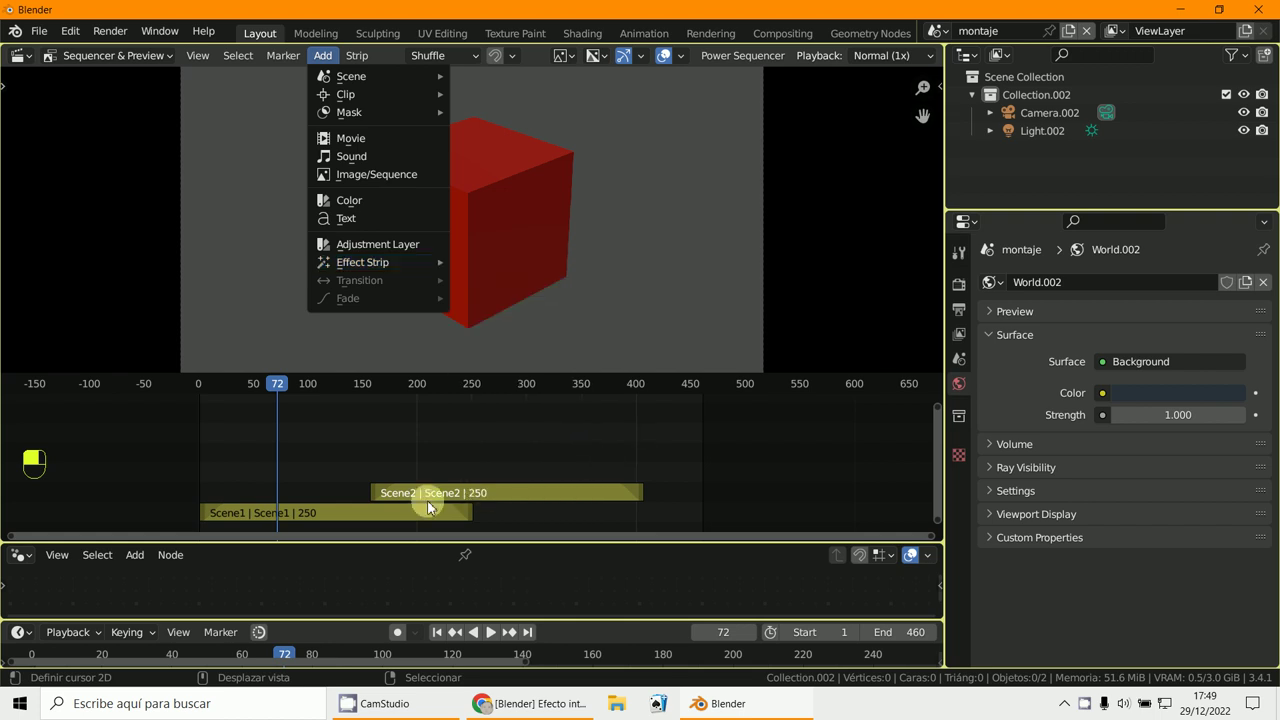
middle_click(419, 496)
right_click(419, 496)
key("x")
middle_click(453, 511)
right_click(453, 511)
key("x")
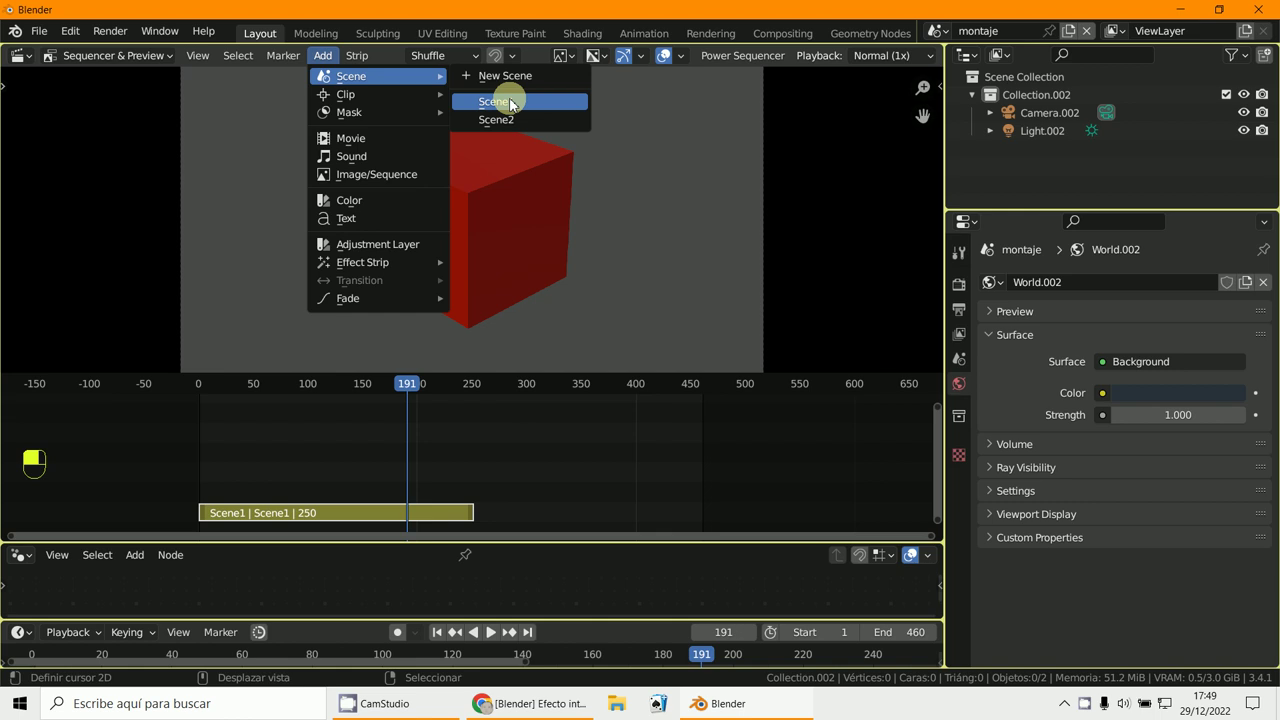
Select the cube and Suzanne strips for a 60-frame Cross transition.
middle_click(439, 517)
right_click(439, 517)
middle_click(455, 501)
right_click(455, 501)
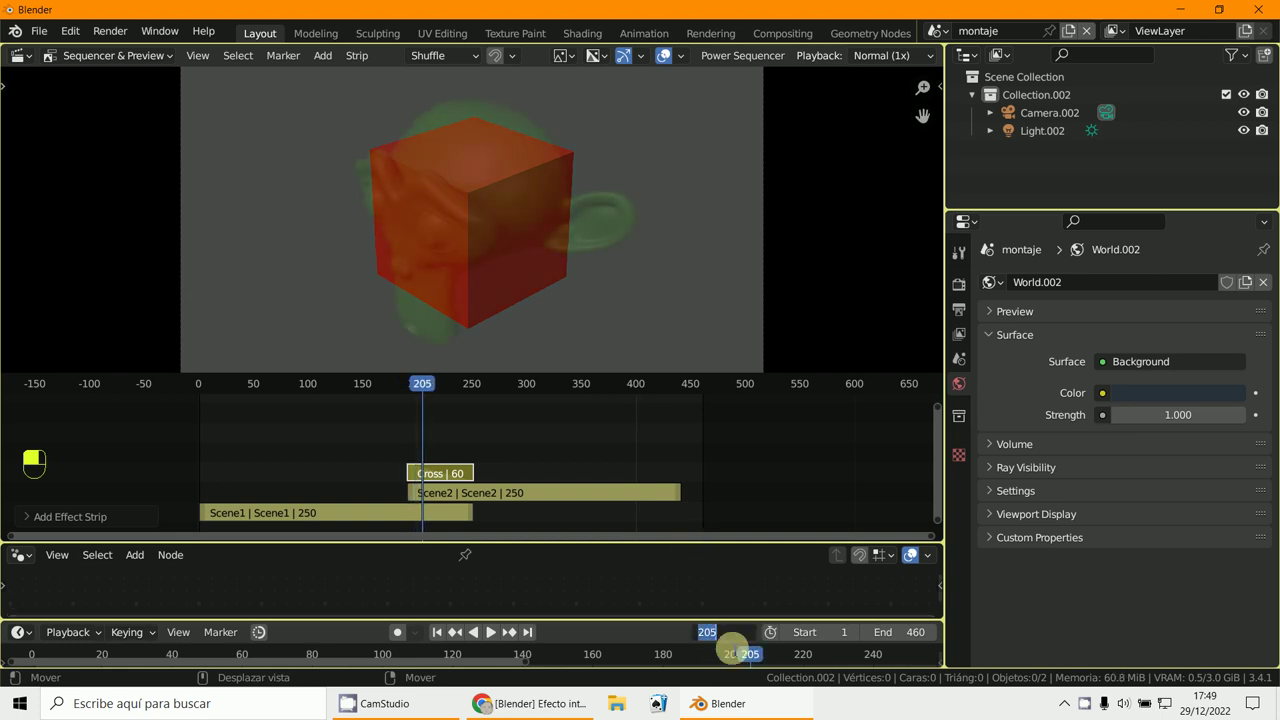
Step the playhead through the crossfade to frame 212, showing Suzanne through the red cube.
left_click_drag(760, 599, 758, 642)
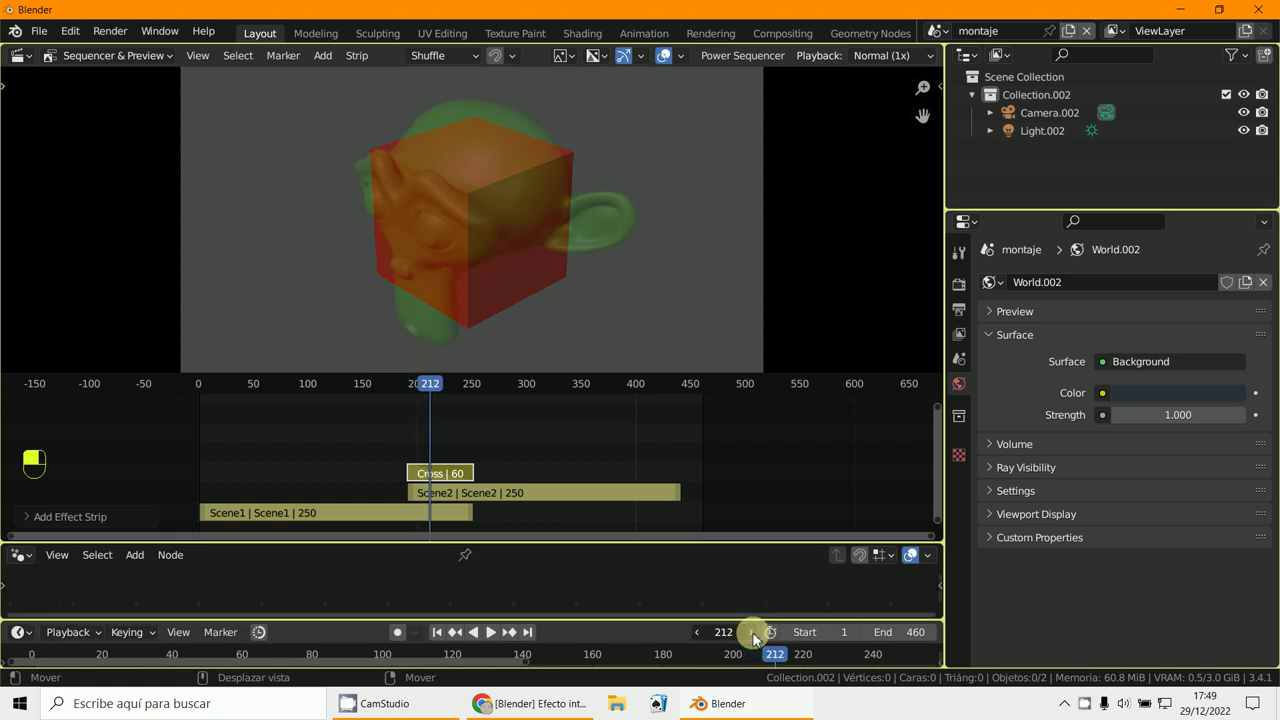
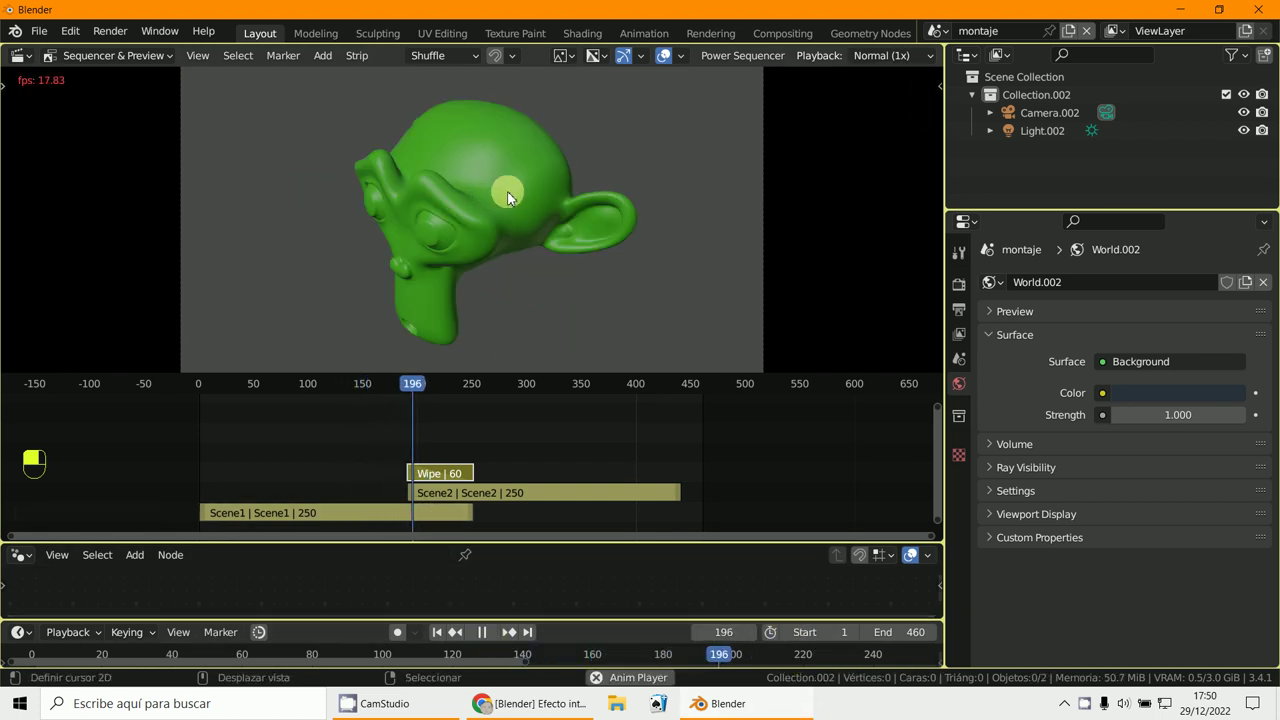
Delete the Cross strip, reselect both strips for a 60-frame Wipe, then stop playback after reviewing it.
key("Escape")
right_click(460, 483)
key("x")
right_click(428, 523)
right_click(445, 499)
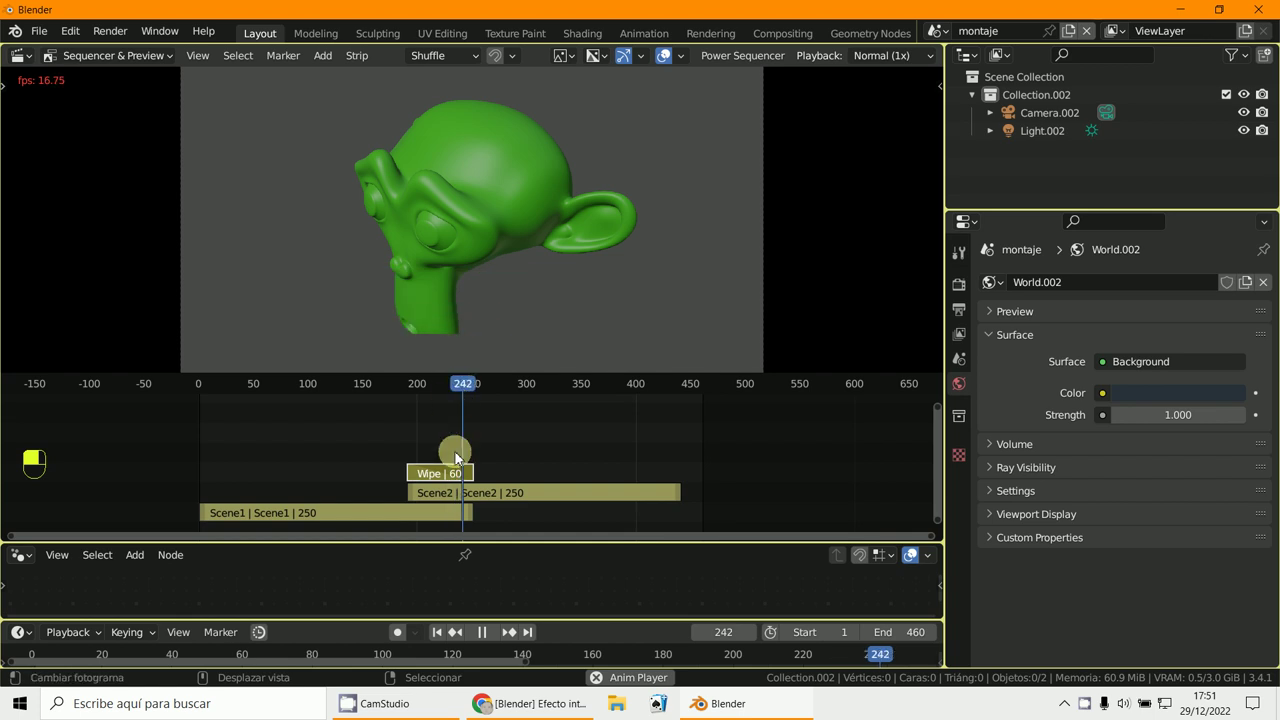
key("Escape")
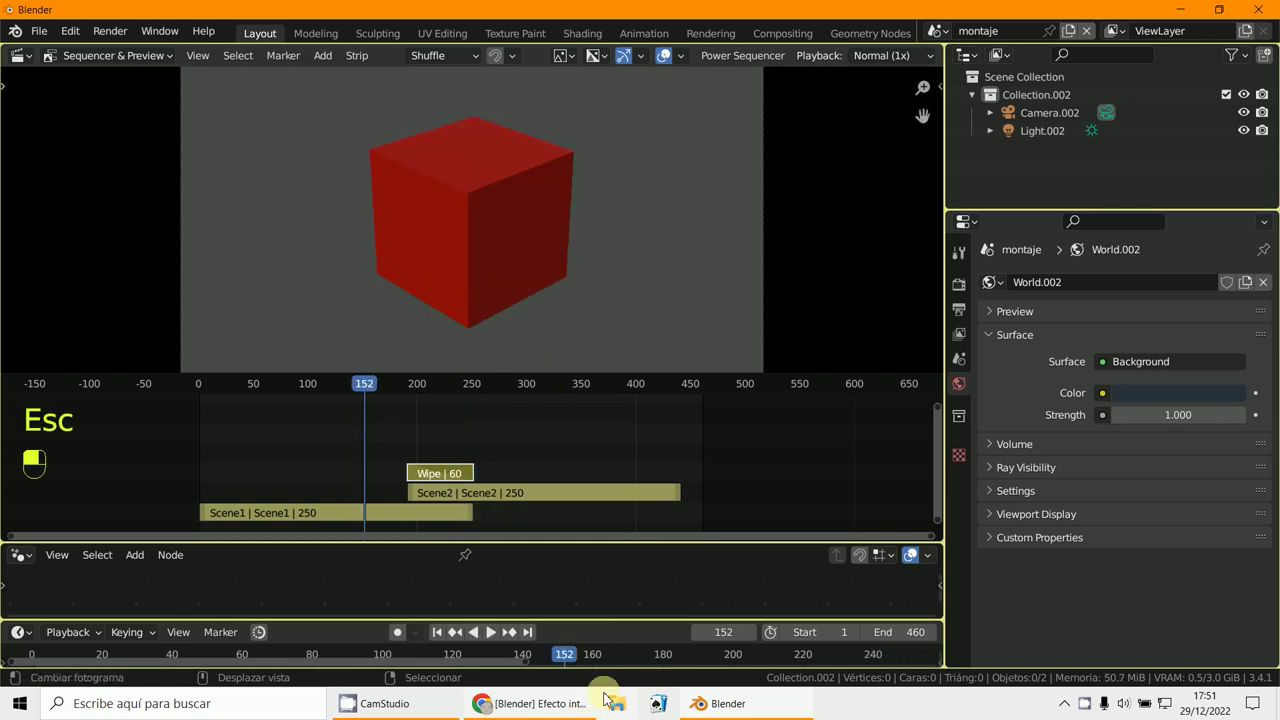